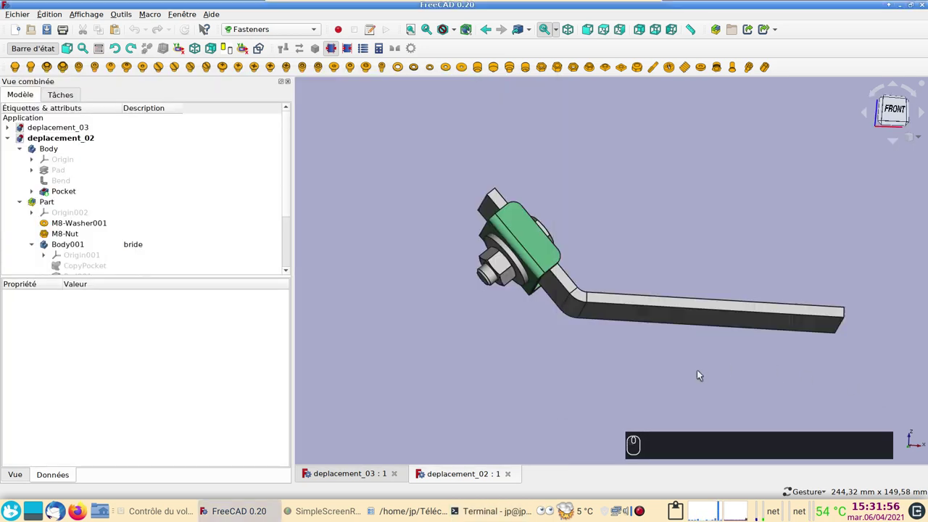
Orbit the deplacement_02 assembly to inspect the bracket, clamp pieces and fasteners
click(639, 236)
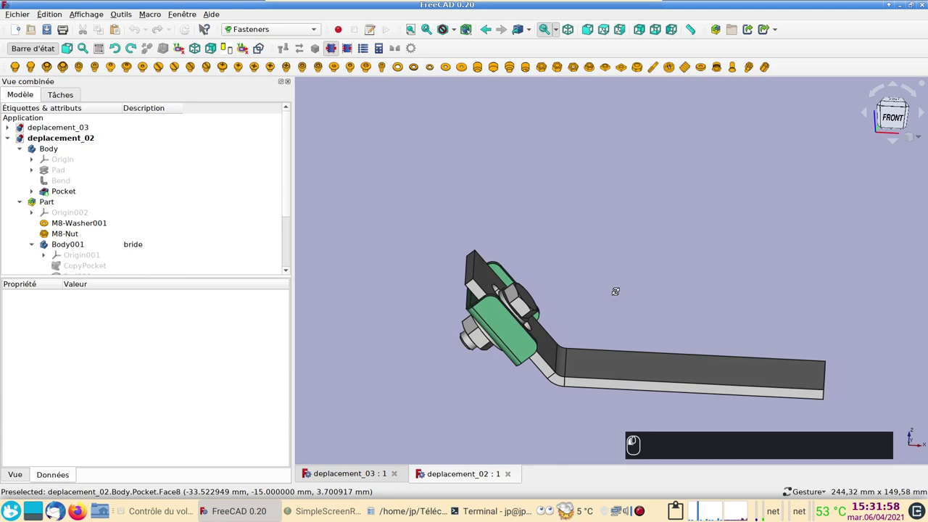
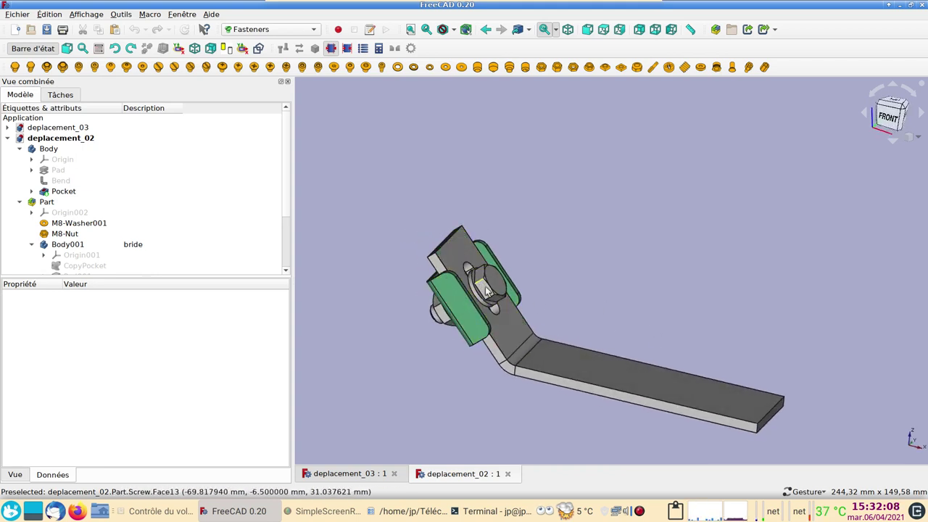
middle_click(627, 282)
click(598, 281)
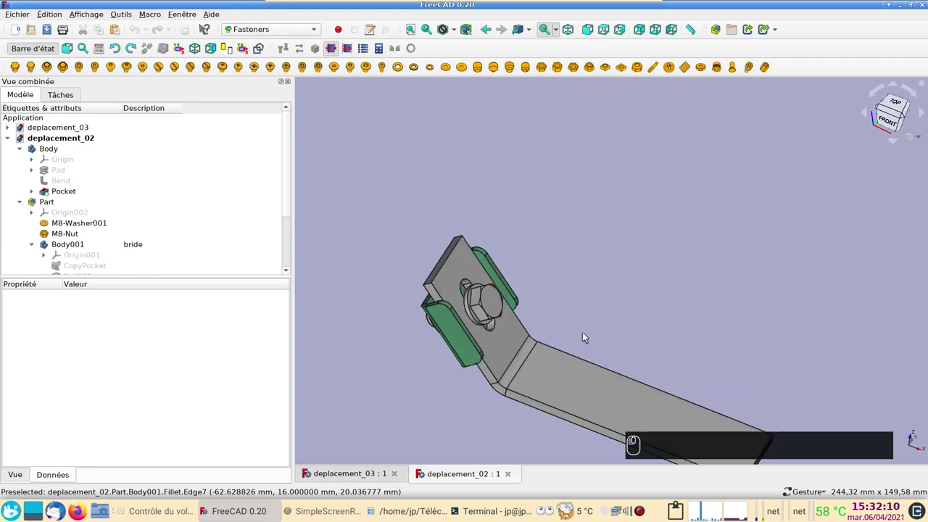
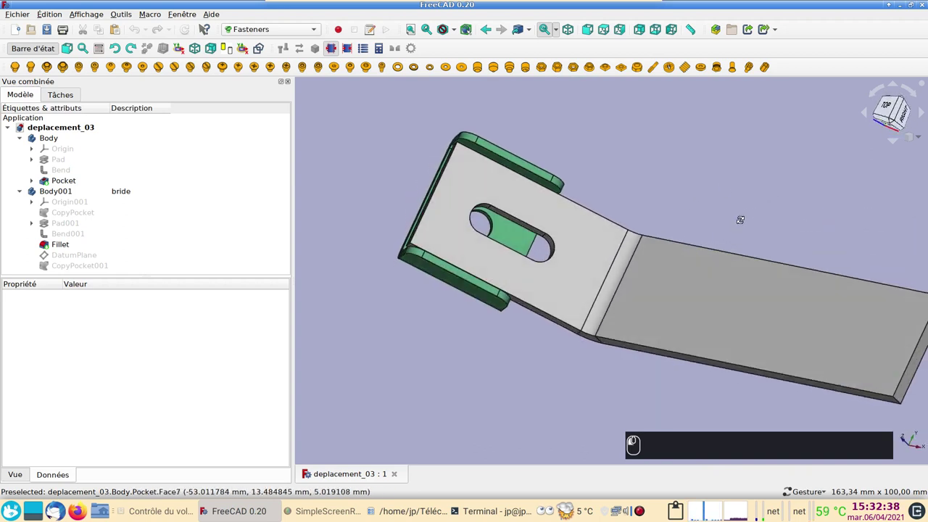
Select the slot edge of the bent bar as the washer's attachment edge
drag(727, 217, 473, 214)
click(487, 211)
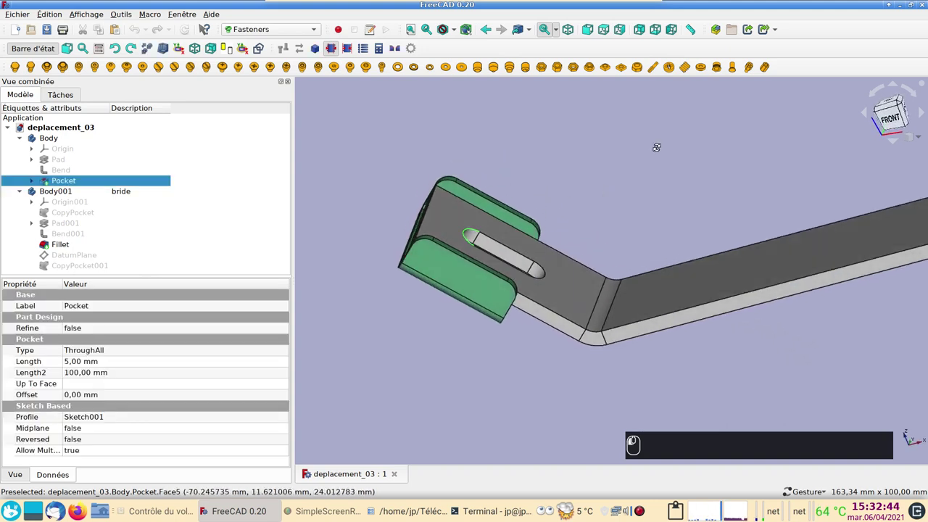
drag(670, 170, 673, 187)
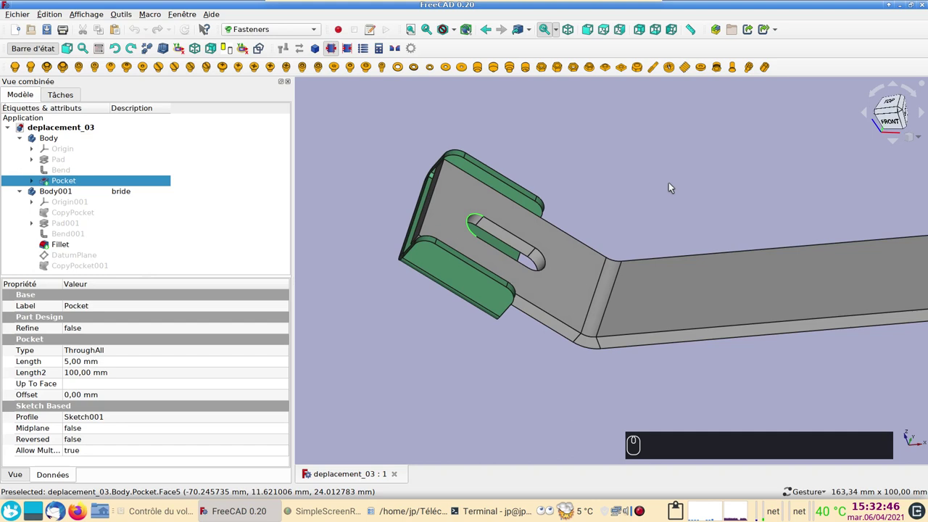
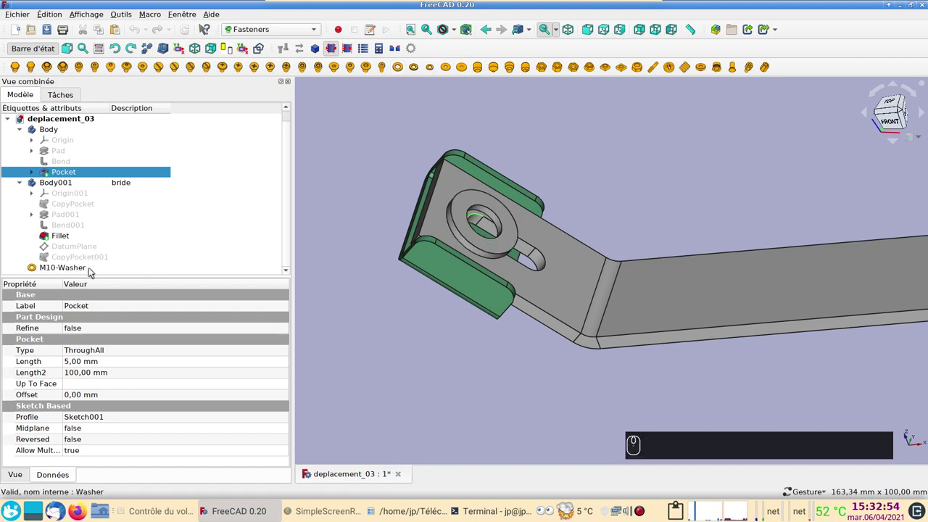
Add an ISO7089 washer on the slot edge and set its diameter to M8
click(93, 272)
drag(110, 318, 107, 351)
click(107, 352)
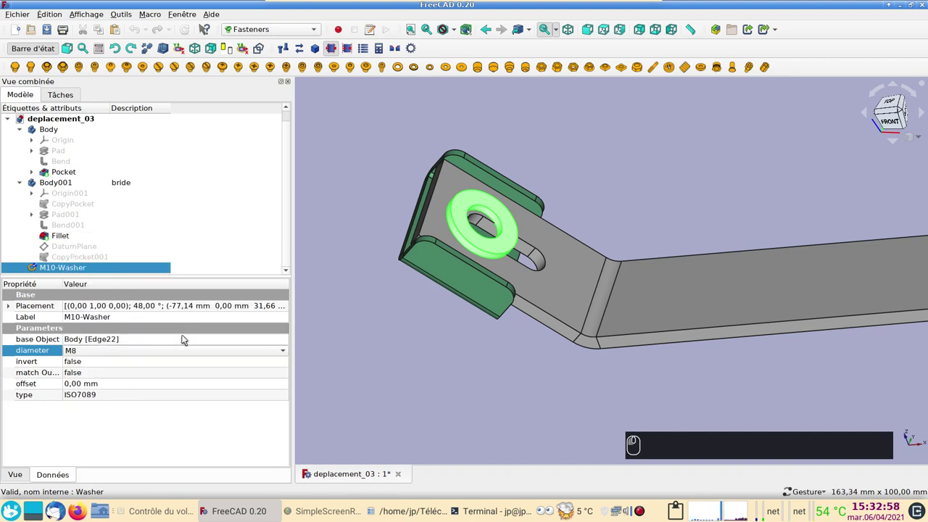
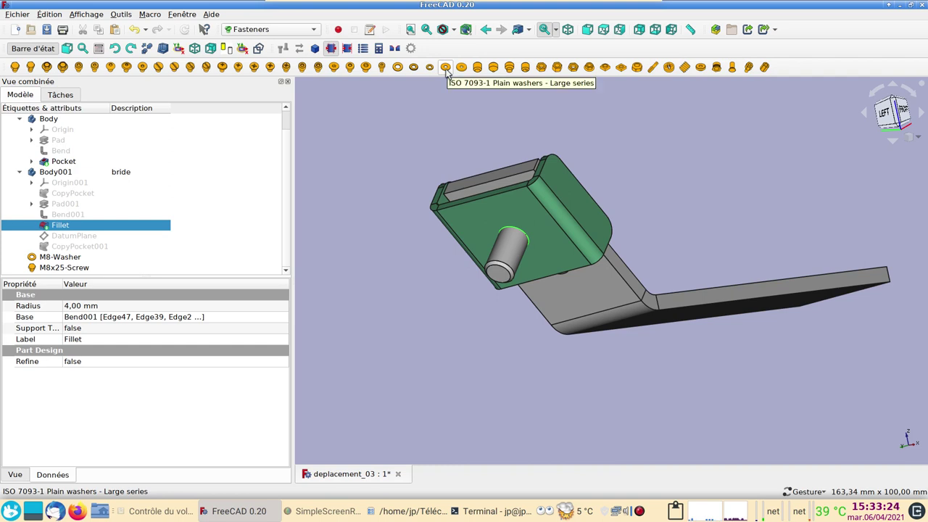
Add an ISO7093-1 large washer on the screw edge and set its diameter to M8
drag(448, 71, 87, 263)
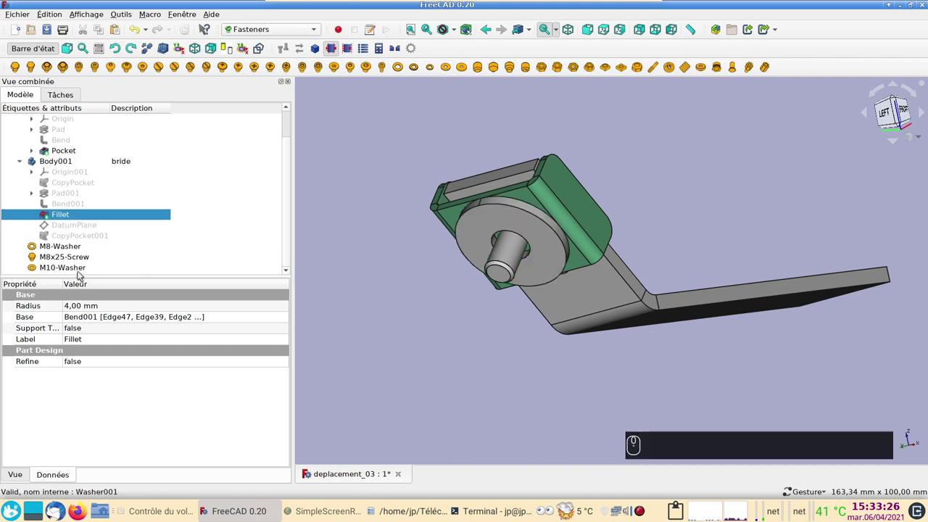
click(85, 271)
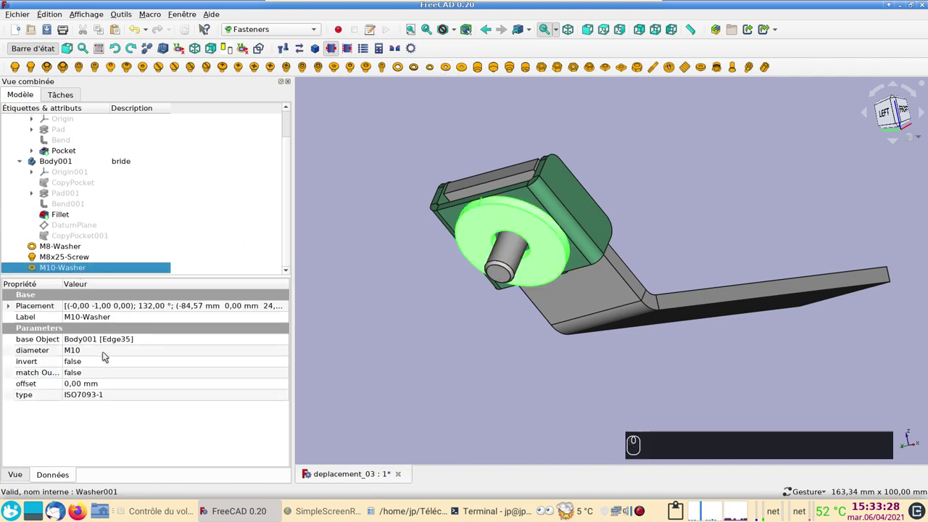
drag(105, 354, 546, 71)
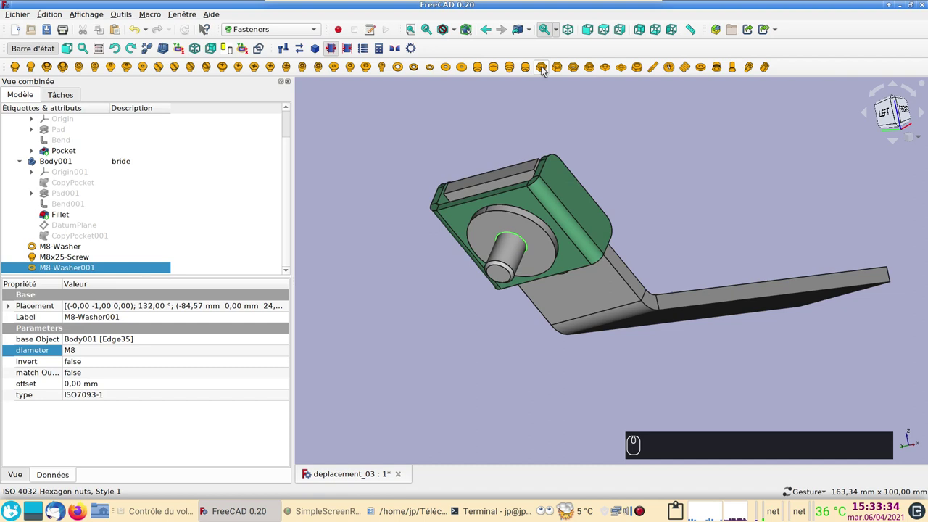
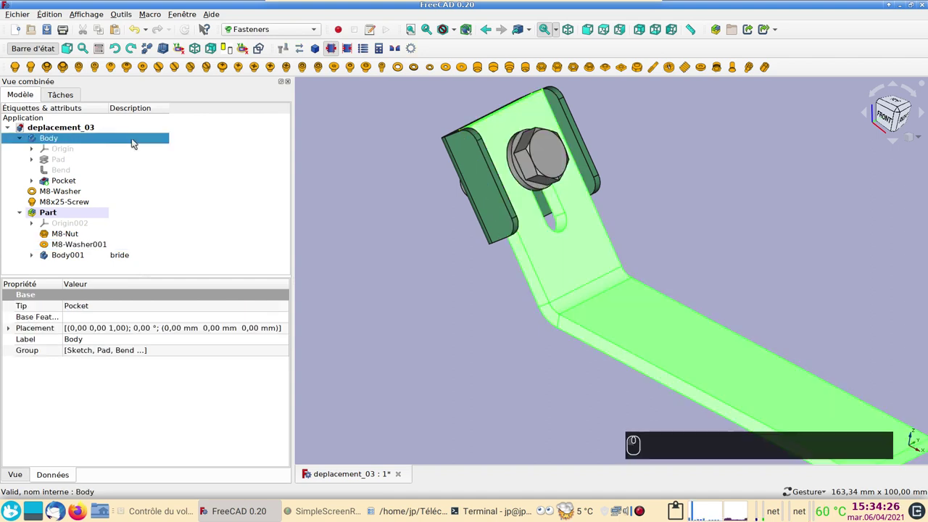
Give the bent bar's Body the description 'meplat' via its Description column
key(F2)
key(m)
key(e)
text(F2 MEp)
key(l)
key(a)
key(r)
text(F2 MEPLAR)
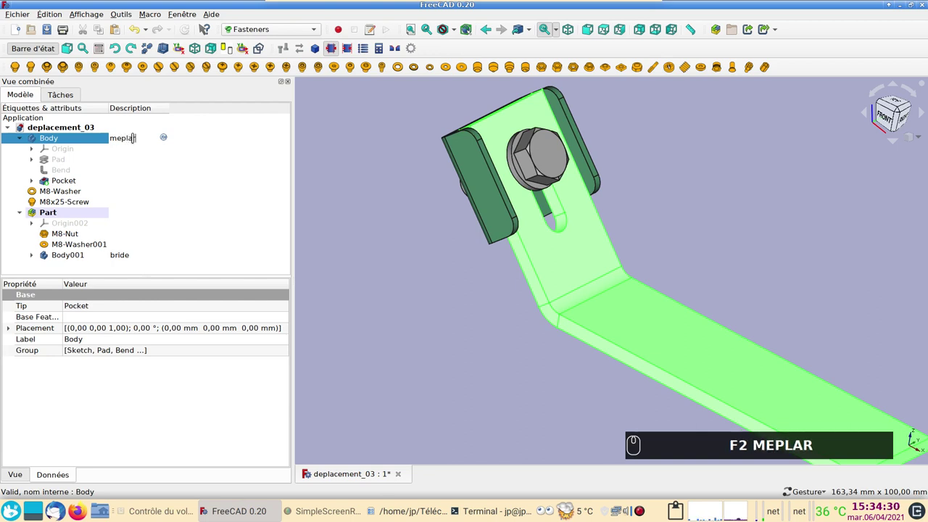
key(BackSpace)
text(MEPLAR)
key(t)
key(Return)
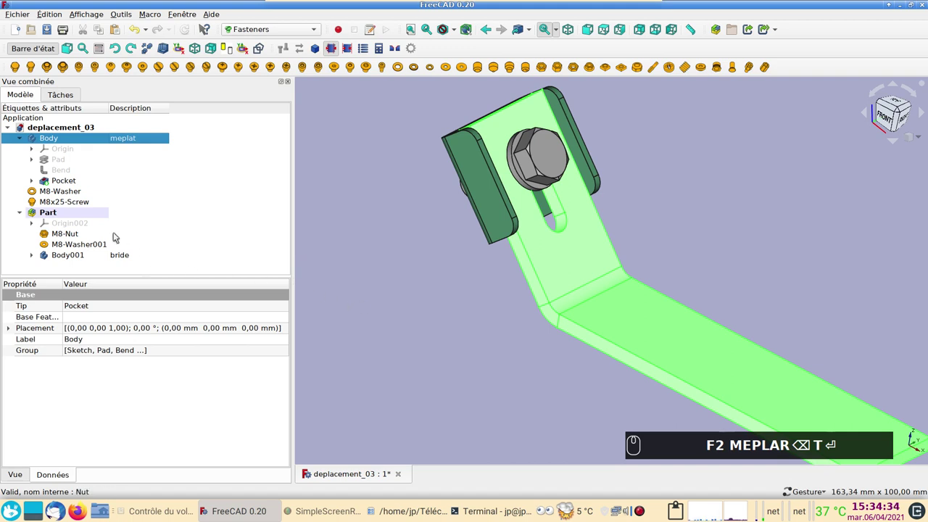
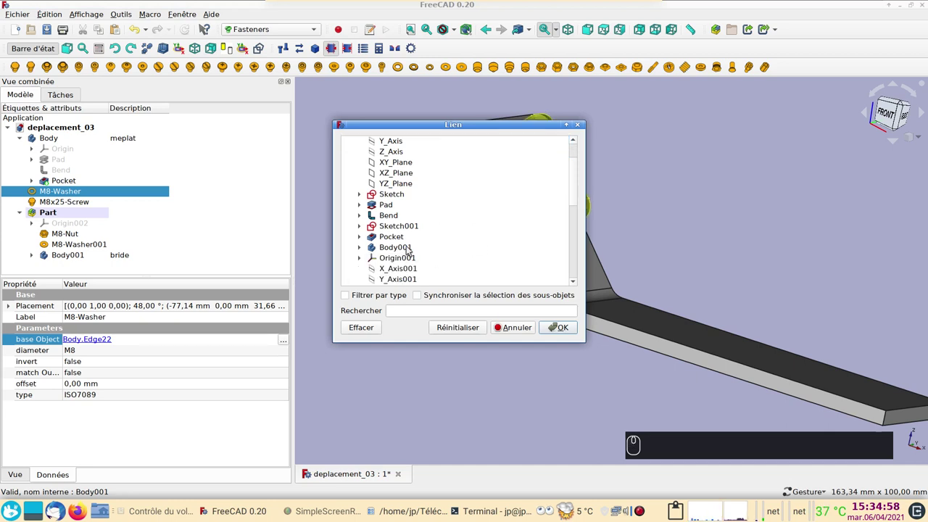
Relink the M8-Washer's base Object from the bar's slot edge to Body001, the bracket
drag(888, 111, 888, 111)
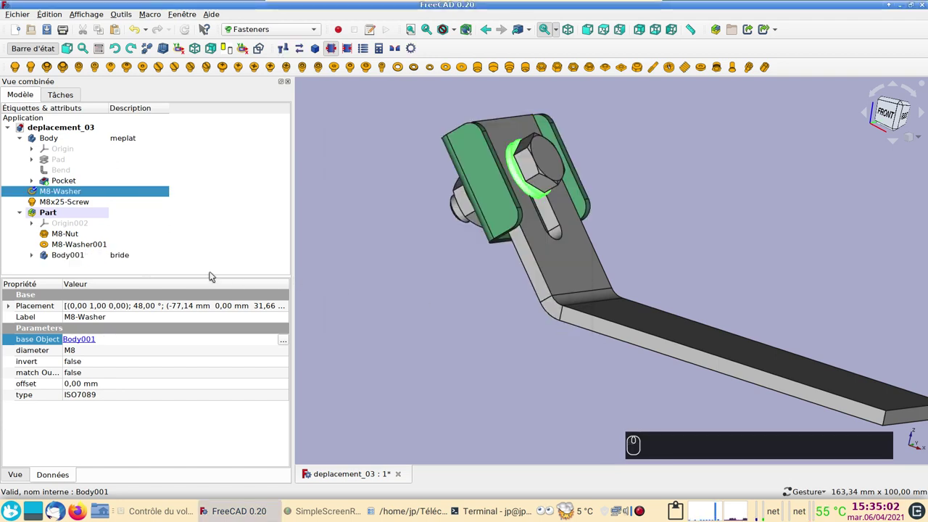
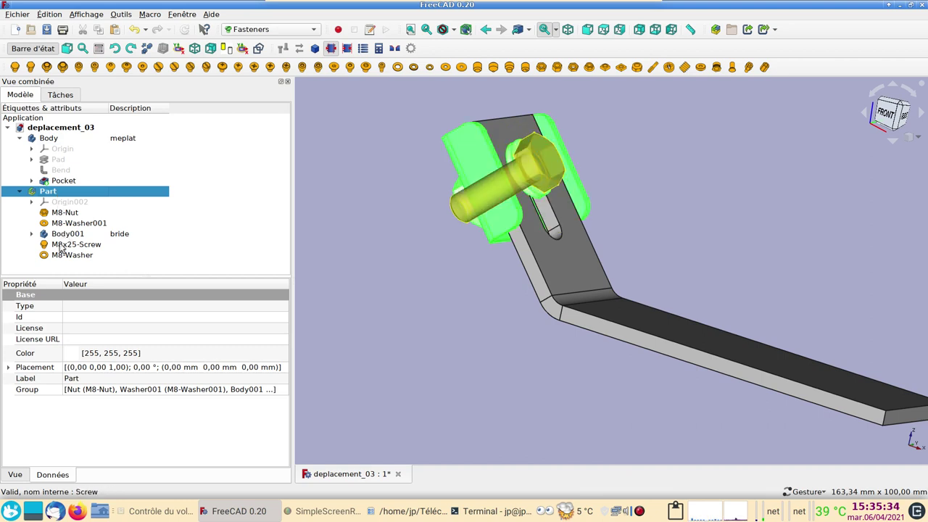
Move the fasteners into the Part group and view the assembly from the front (1)
drag(888, 111, 888, 111)
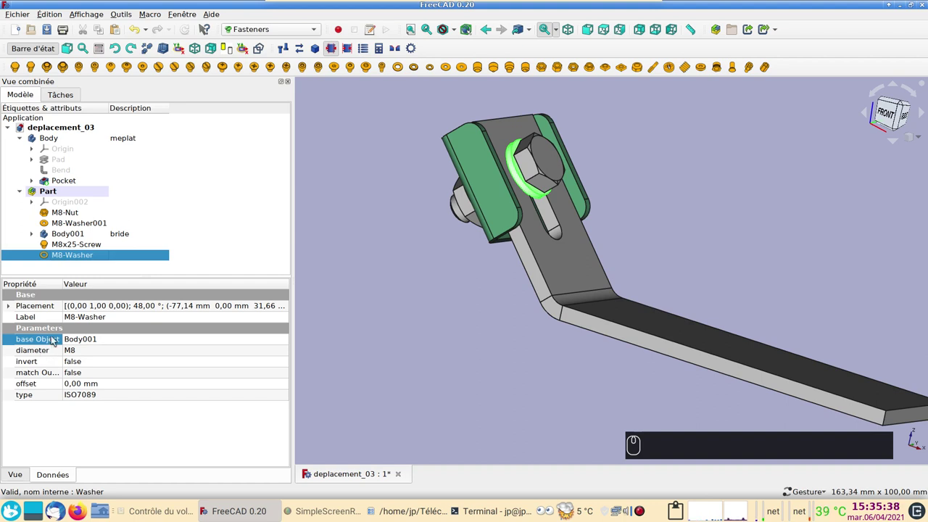
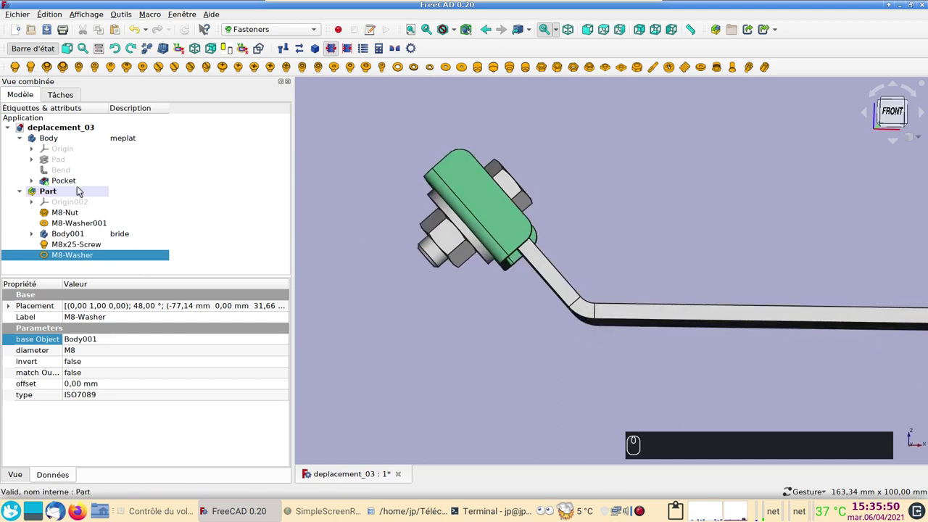
key(1)
text((1))
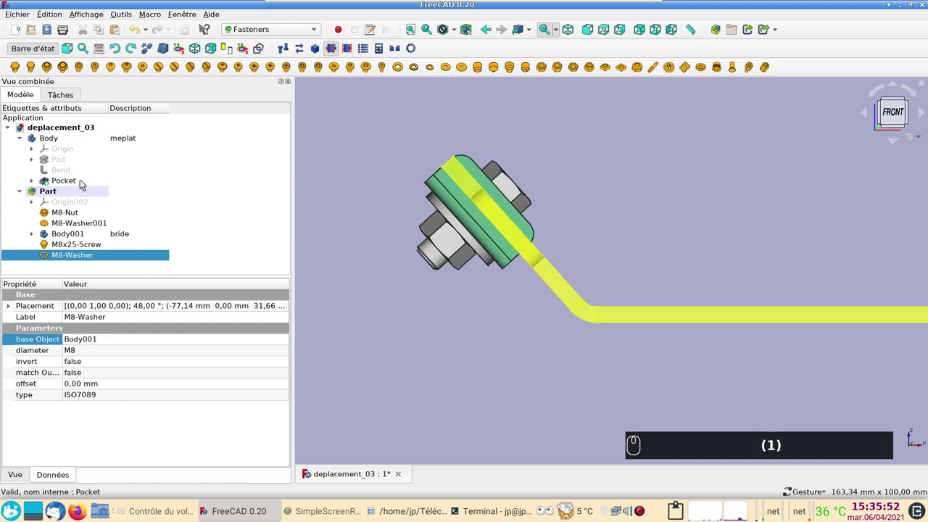
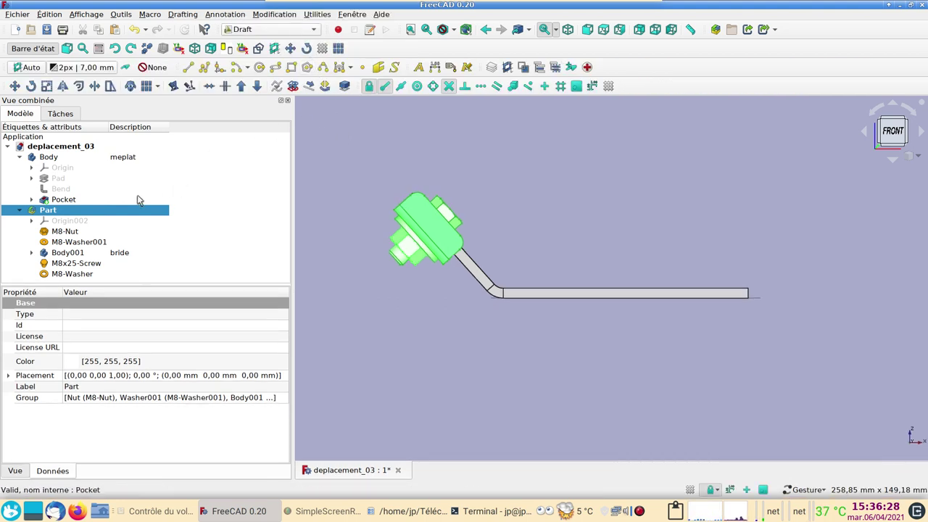
Switch to the Draft workbench and return to the front view of the assembly
drag(102, 210, 103, 208)
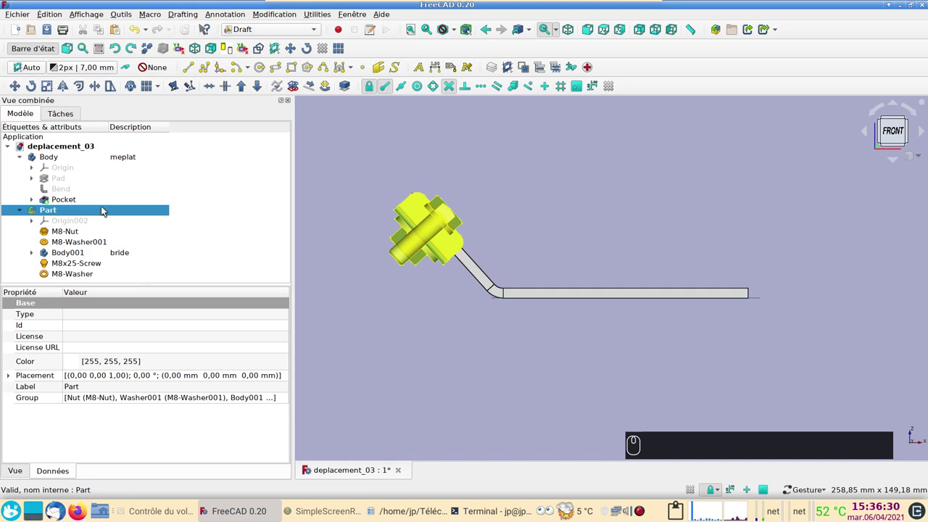
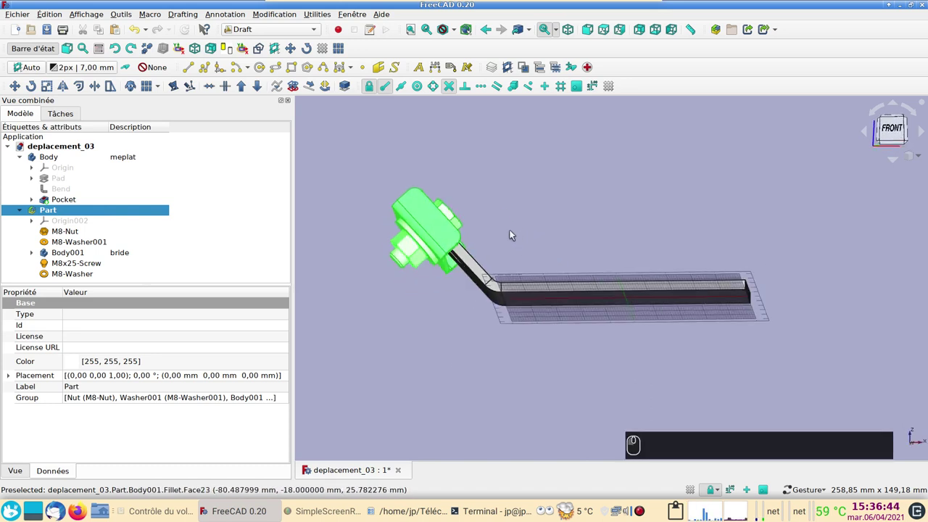
key(1)
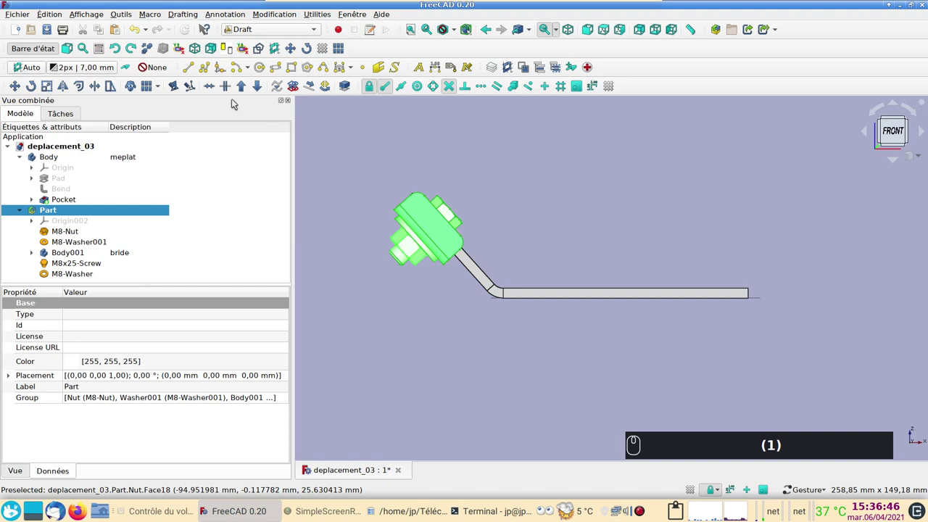
Draw a Draft circle of radius 8 mm centred at the bar's upper end near the bracket
drag(261, 70, 893, 132)
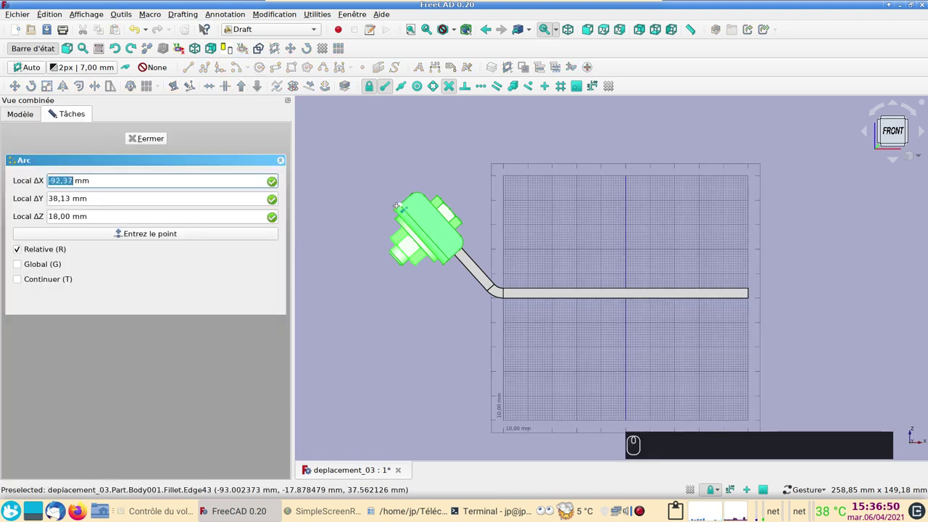
drag(893, 132, 2, 166)
key(8)
text((8))
key(Return)
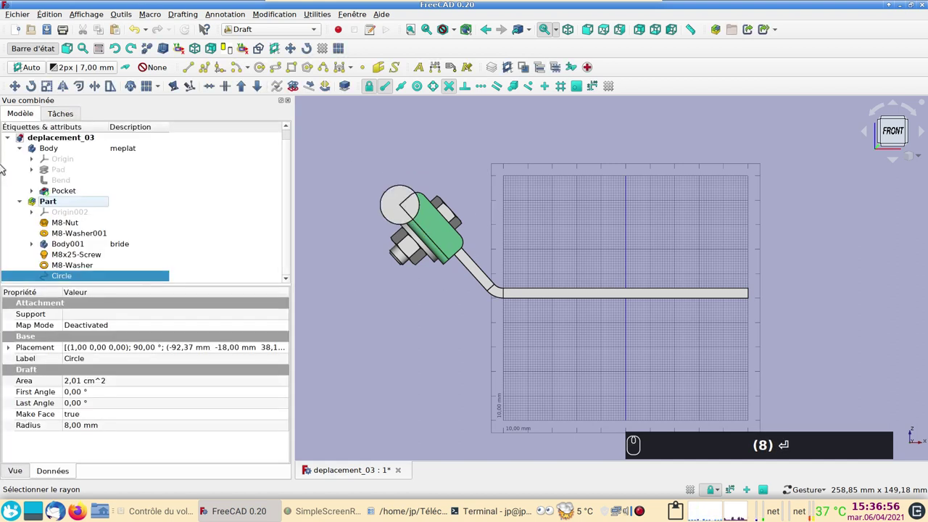
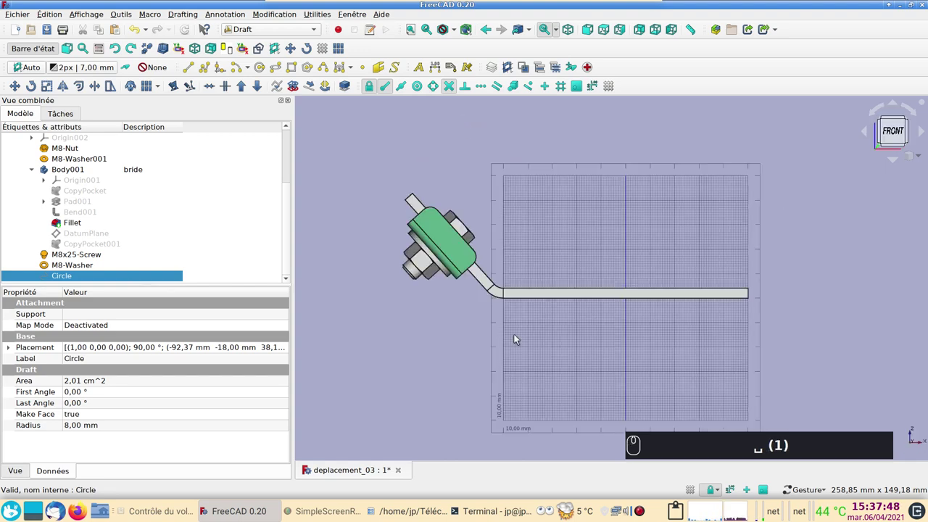
drag(520, 340, 523, 333)
scroll(up, 3)
drag(523, 333, 492, 366)
scroll(down, 3)
drag(617, 371, 500, 309)
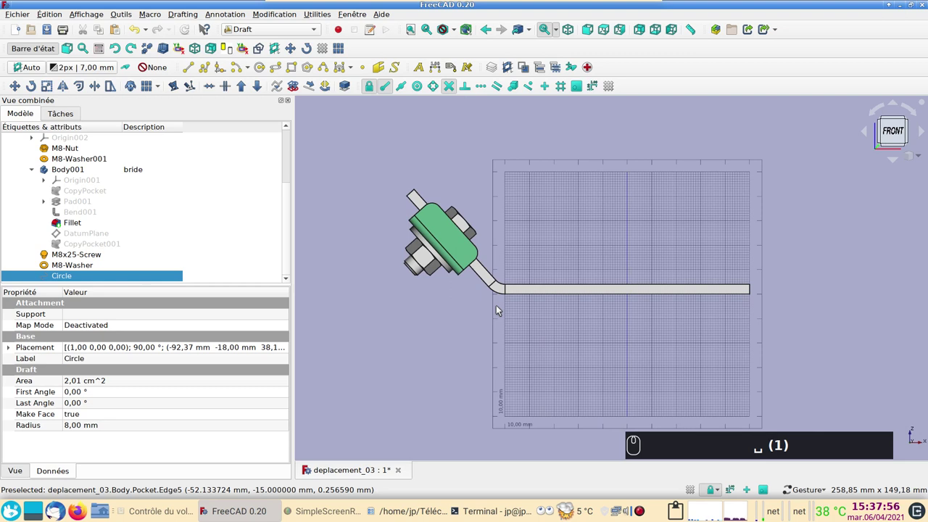